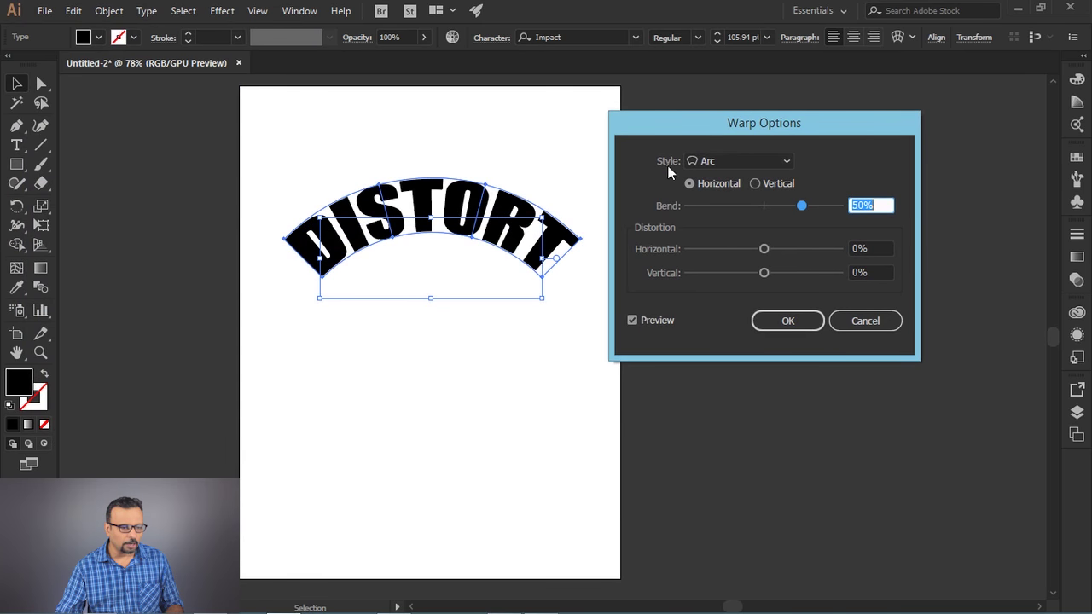
Try the Shell style and a vertical bend on DISTORT, then return to a horizontal Arc.
{"action": "left_click", "coordinate": [753, 170]}
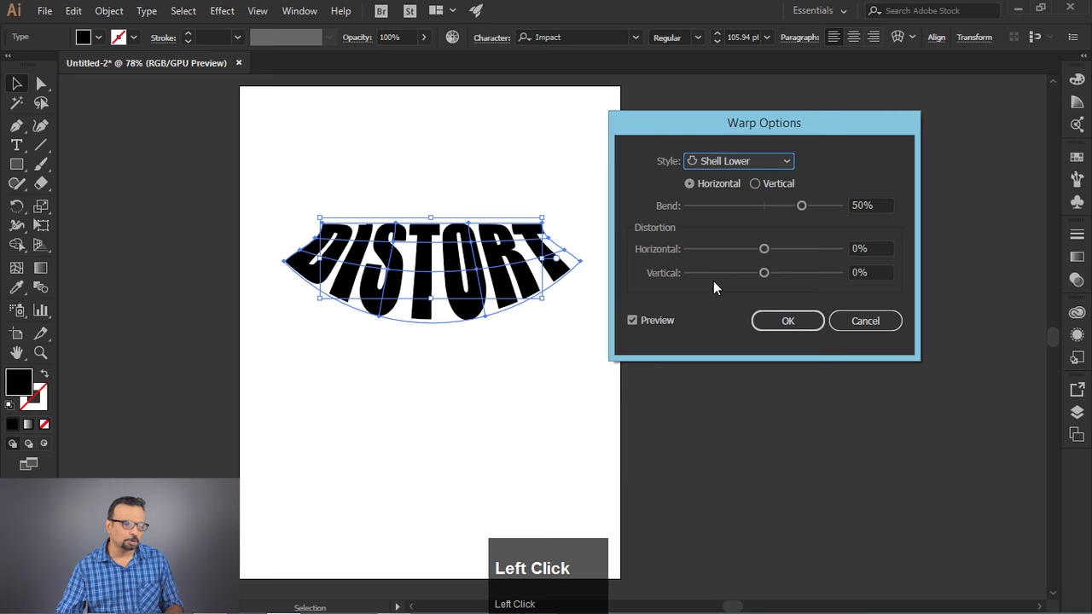
{"action": "left_click", "coordinate": [758, 157]}
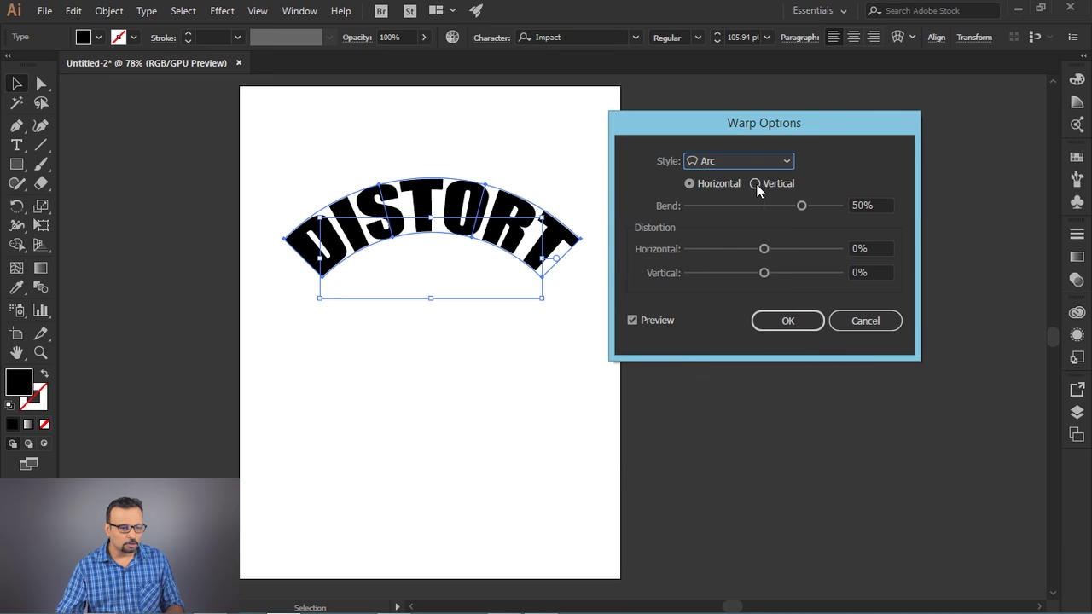
{"action": "left_click", "coordinate": [762, 191]}
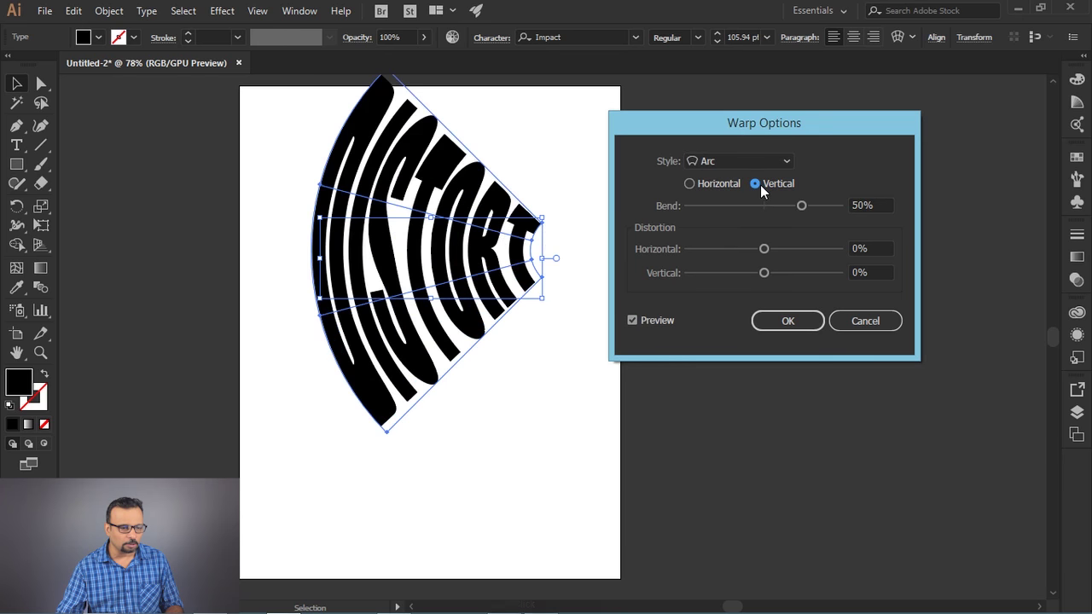
{"action": "left_click", "coordinate": [712, 190]}
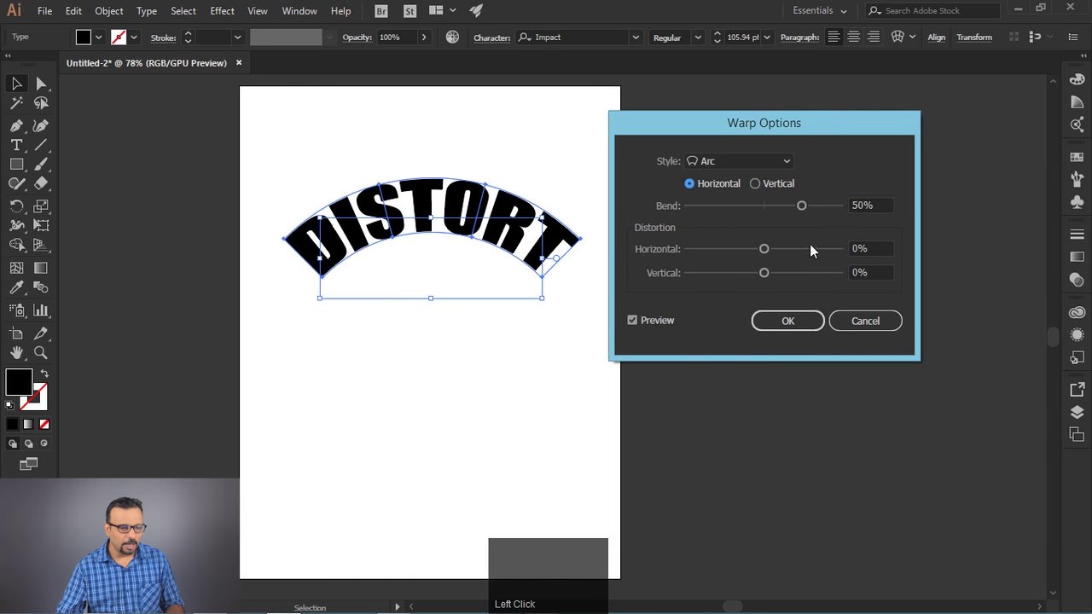
Flip the arc bend downward, curve it back up strongly, then ease it to about 49%.
{"action": "left_click_drag", "start_coordinate": [805, 213], "coordinate": [755, 262]}
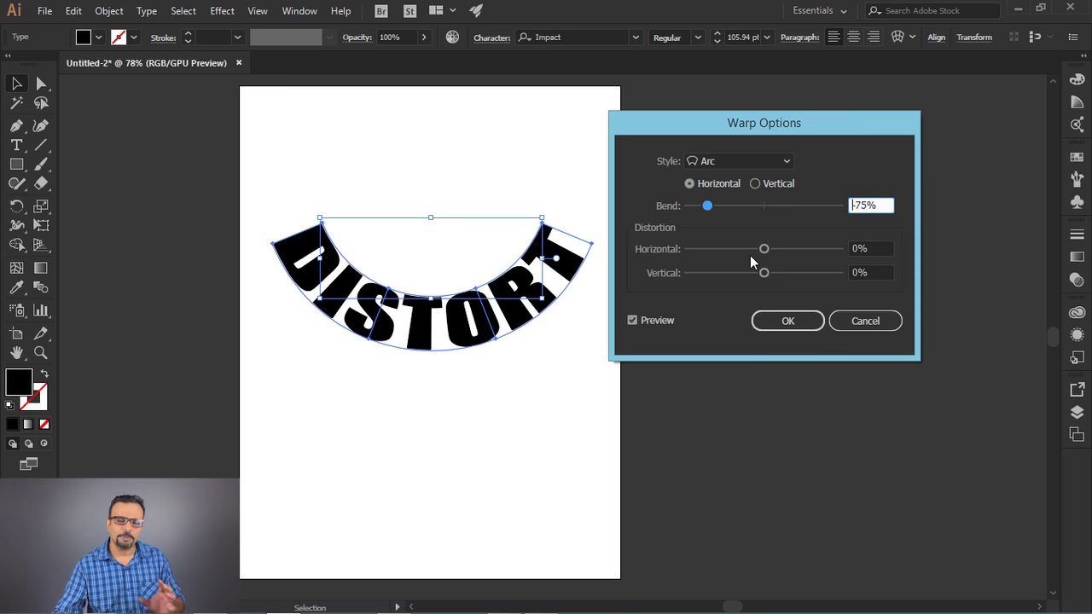
{"action": "left_click_drag", "start_coordinate": [712, 211], "coordinate": [634, 329]}
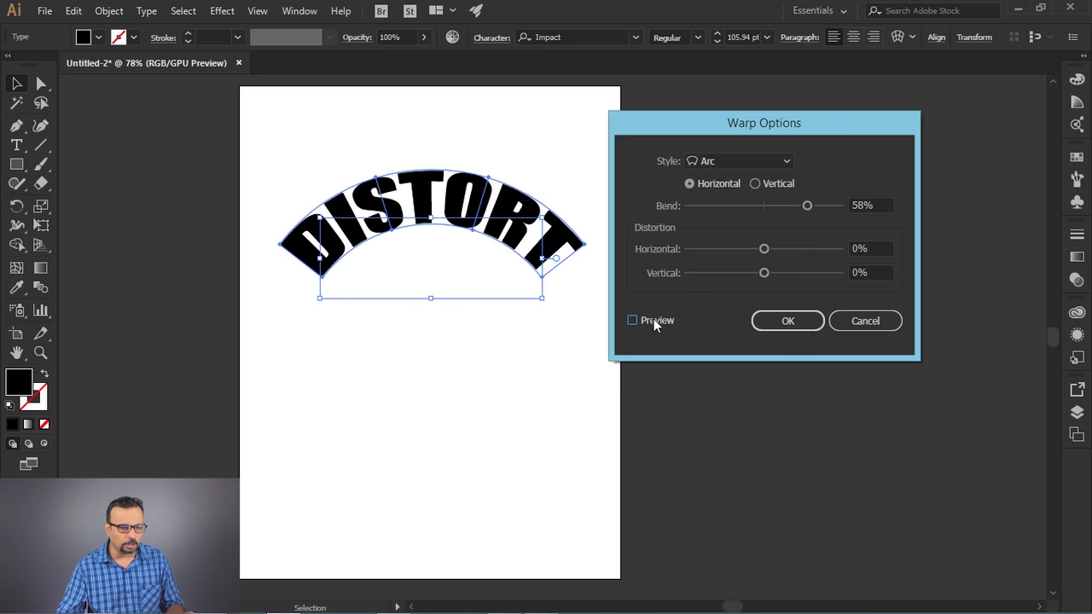
{"action": "left_click_drag", "start_coordinate": [817, 211], "coordinate": [661, 334]}
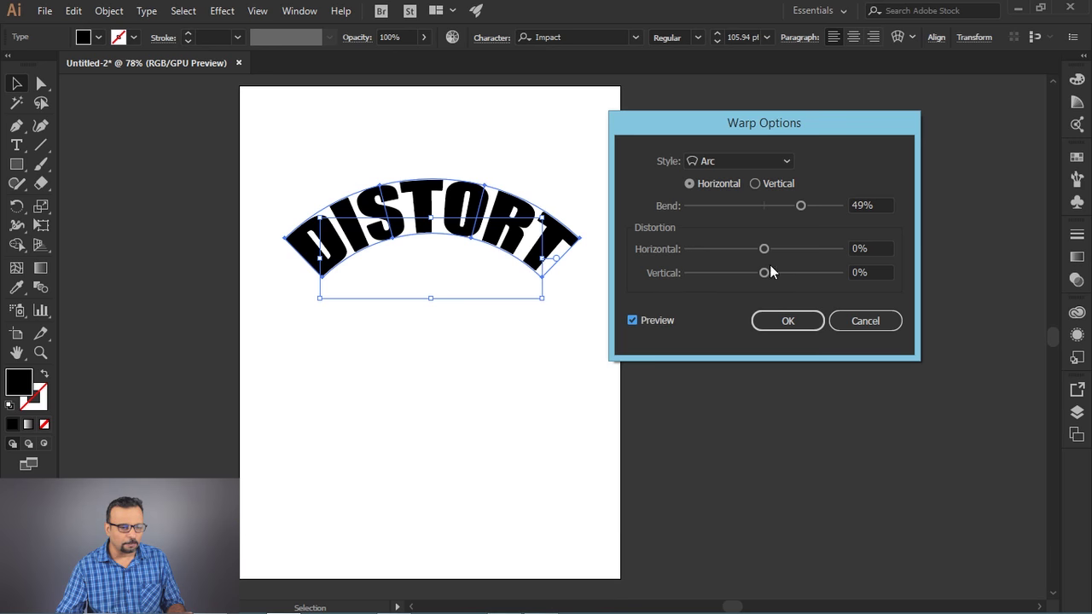
Reset horizontal and vertical distortion to near 0 so DISTORT arches without skew.
{"action": "left_click_drag", "start_coordinate": [770, 254], "coordinate": [548, 238]}
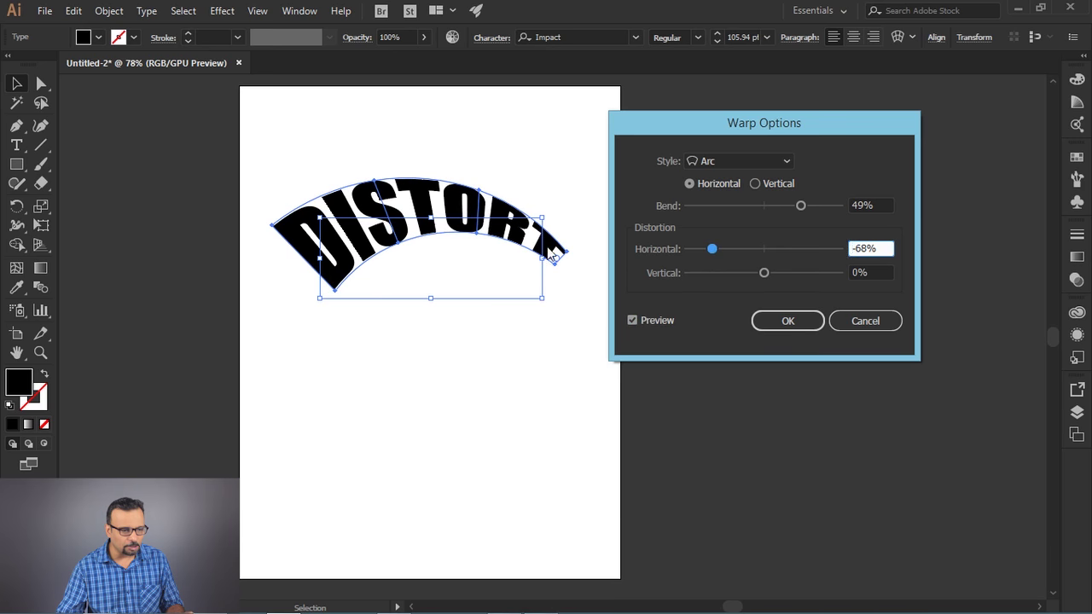
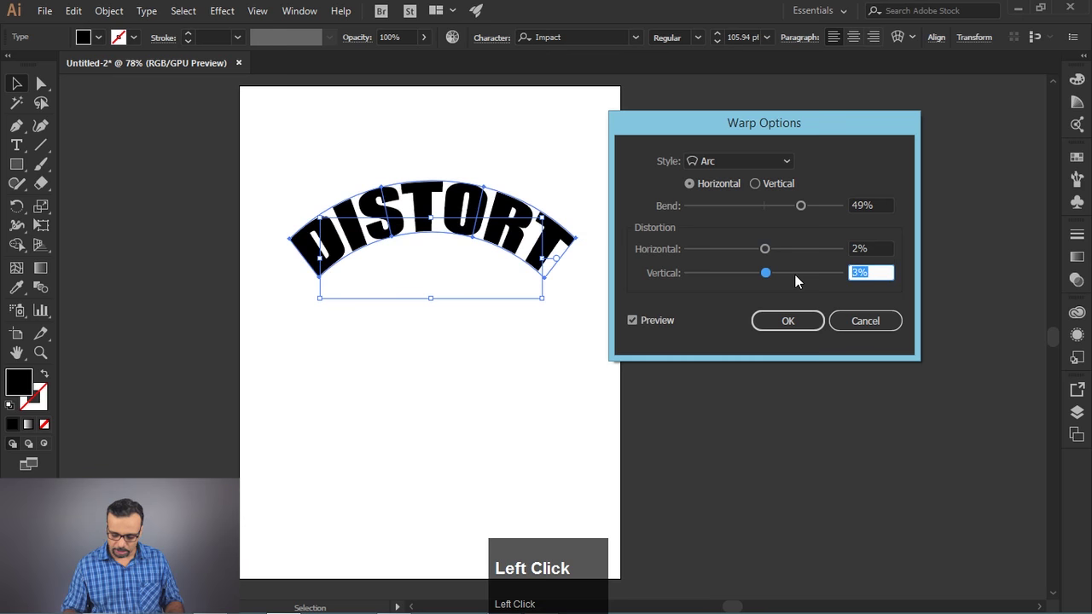
{"action": "key", "text": "Tab"}
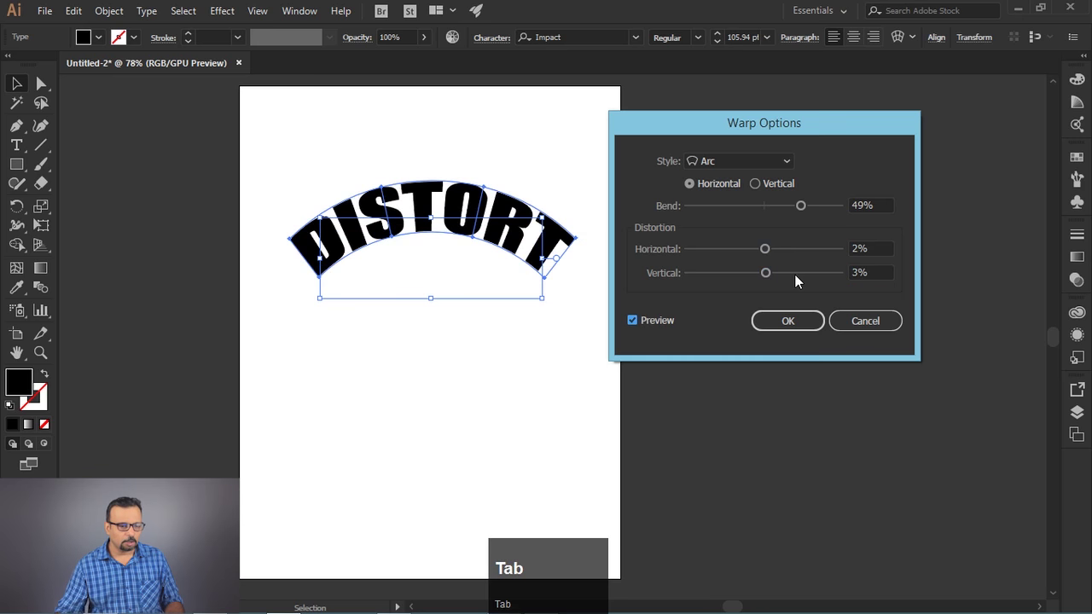
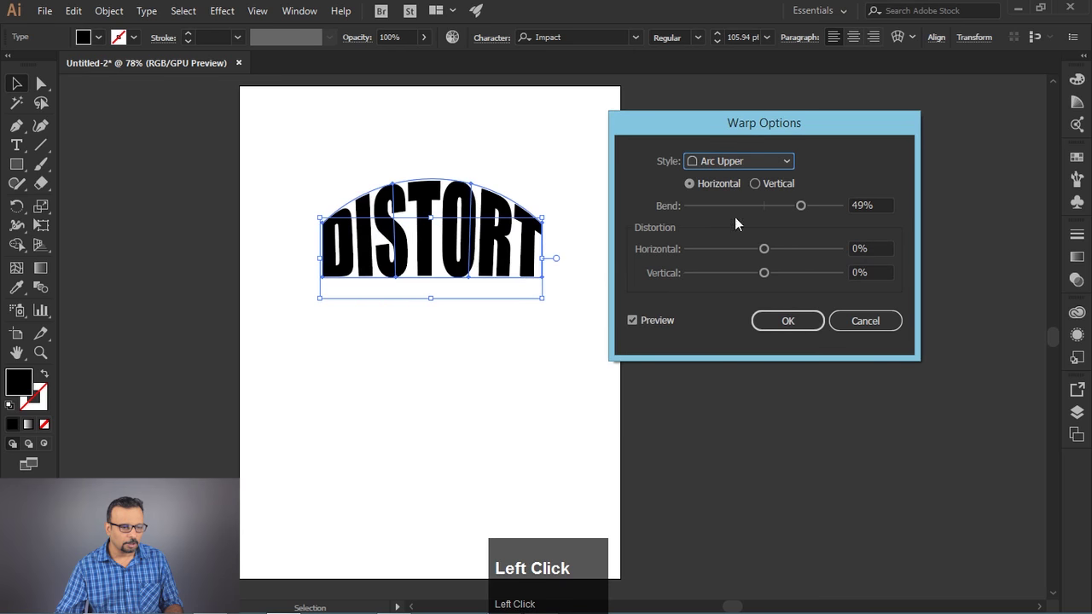
Commit the upper-arc warp on DISTORT and start typing a new word TEXT beneath it.
{"action": "left_click", "coordinate": [805, 331]}
{"action": "key", "text": "t"}
{"action": "left_click", "coordinate": [348, 388]}
{"action": "key", "text": "shift+t"}
{"action": "key", "text": "e"}
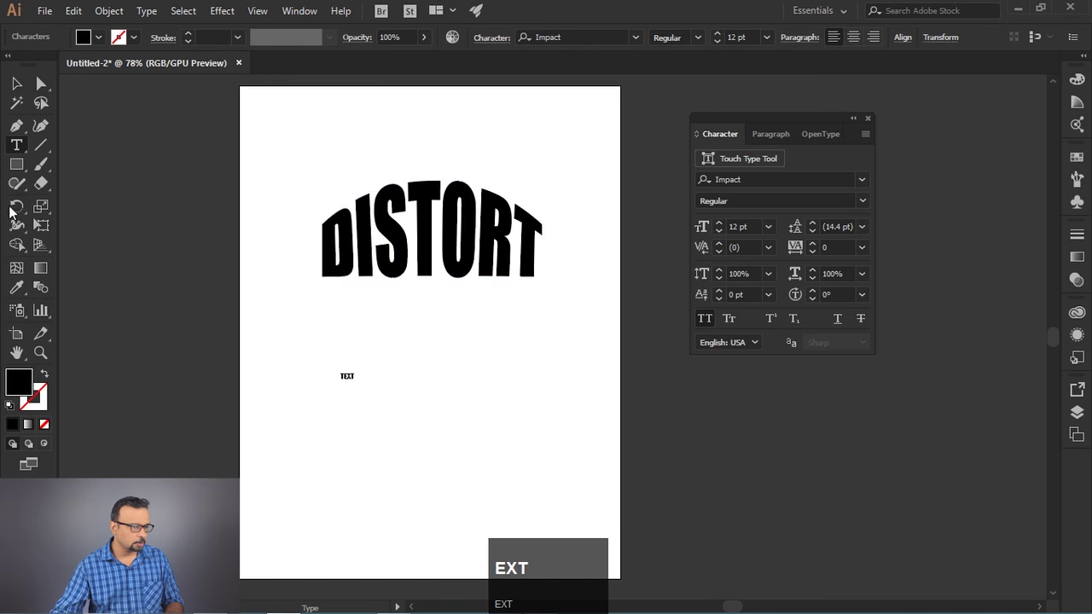
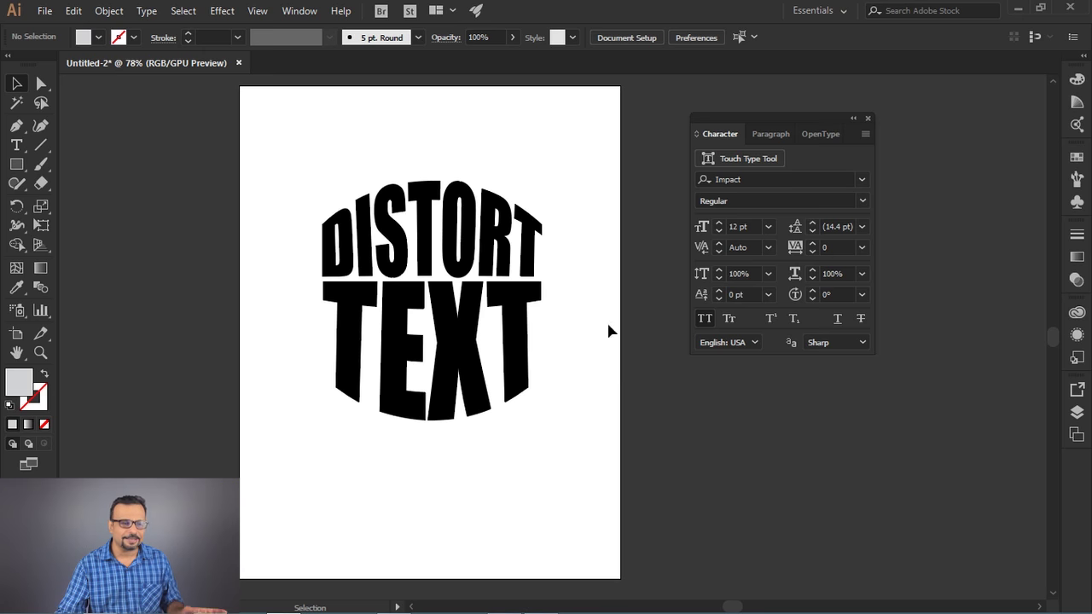
Deselect the badge words DISTORT and TEXT on the canvas.
{"action": "left_click_drag", "start_coordinate": [592, 164], "coordinate": [575, 246]}
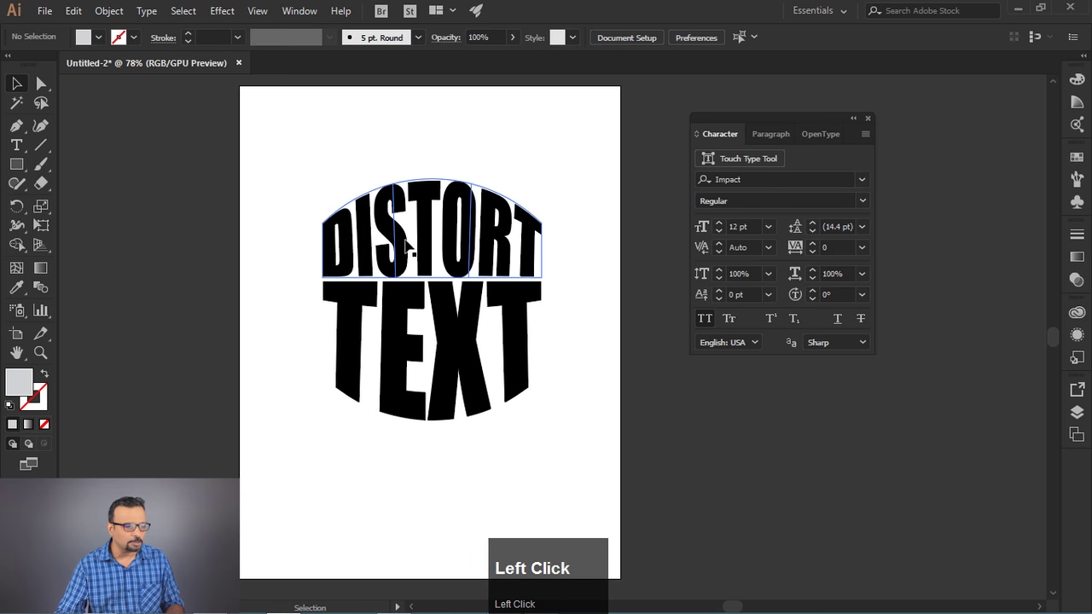
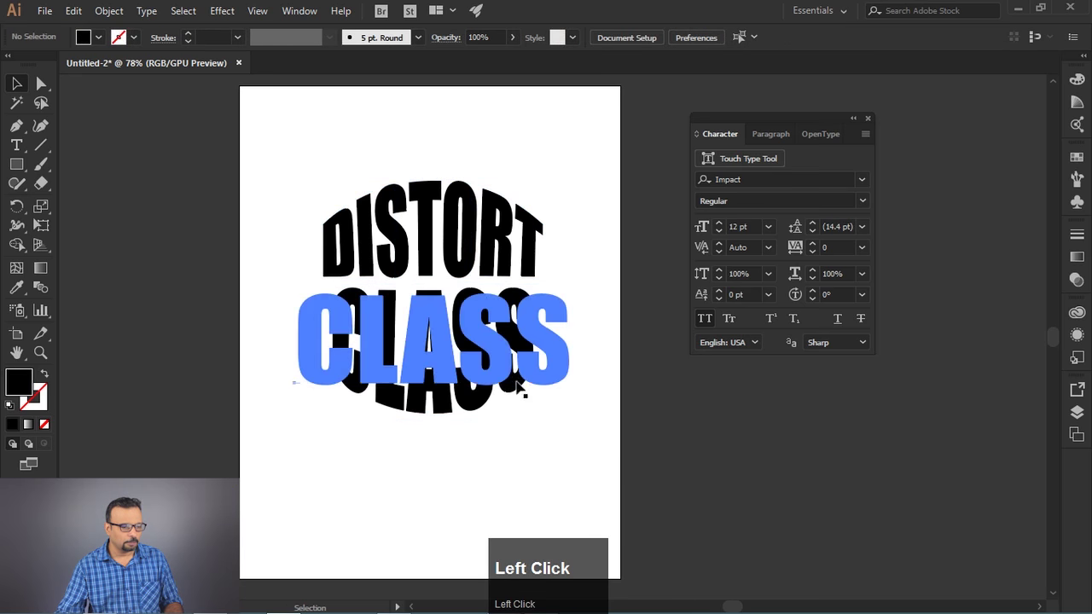
Finish editing, delete the word CLASS, and select the arched DISTORT word.
{"action": "key", "text": "ctrl+z"}
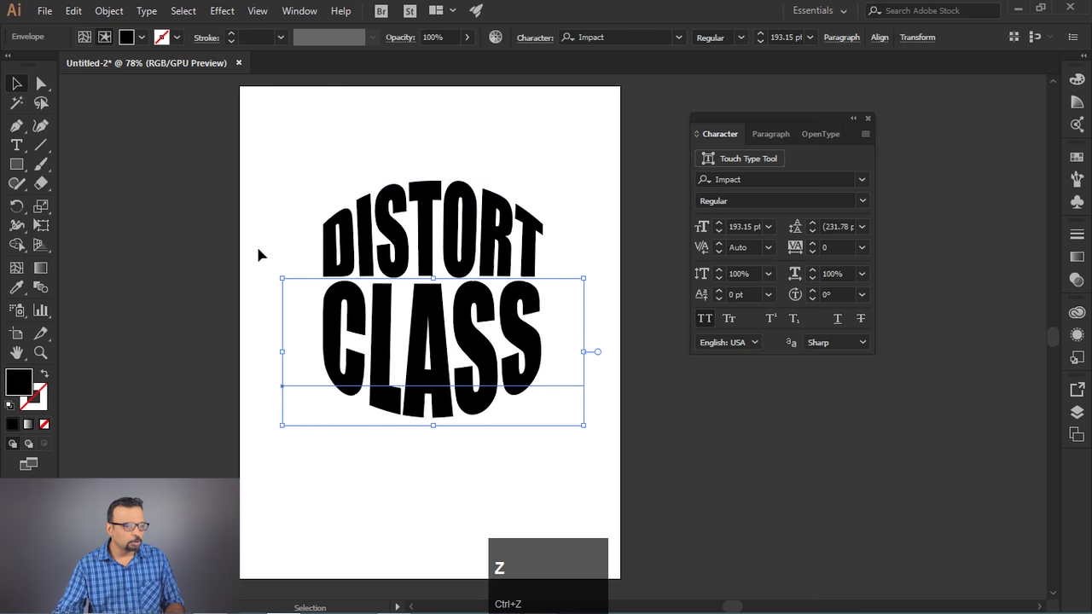
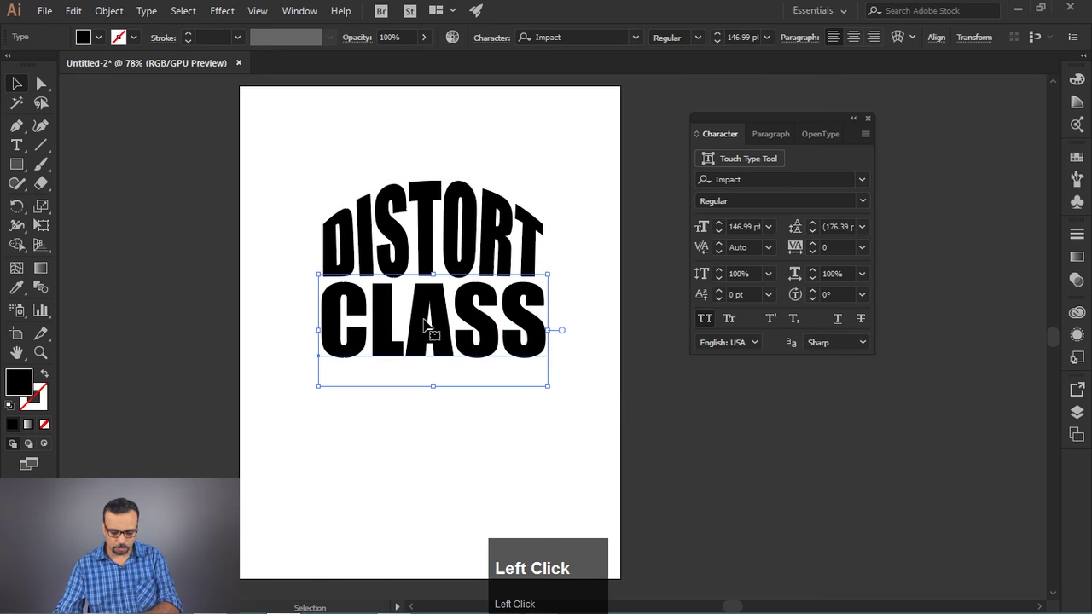
{"action": "key", "text": "Delete"}
{"action": "left_click", "coordinate": [413, 224]}
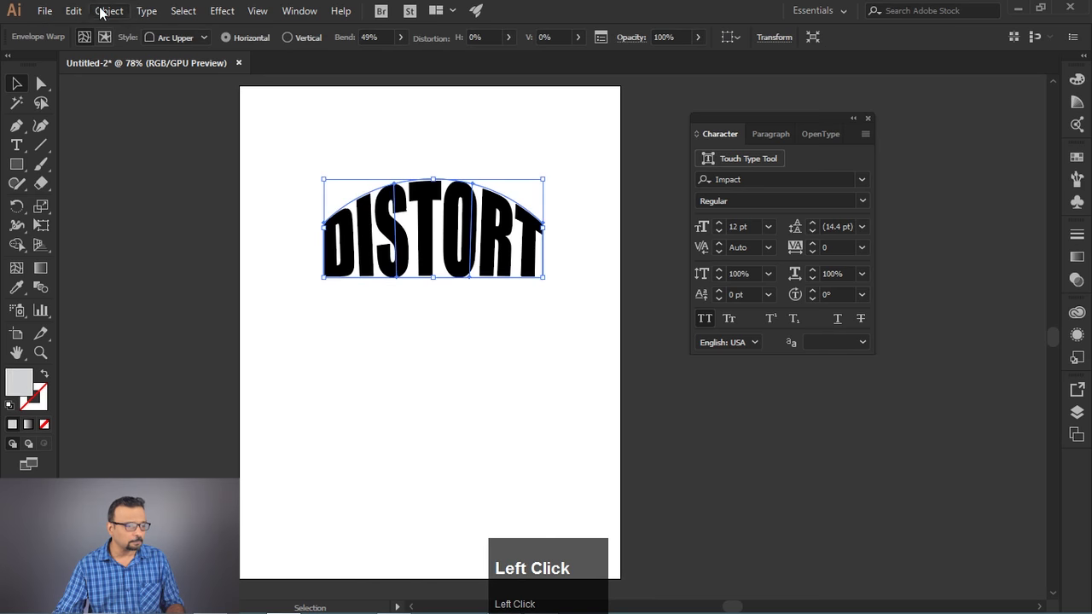
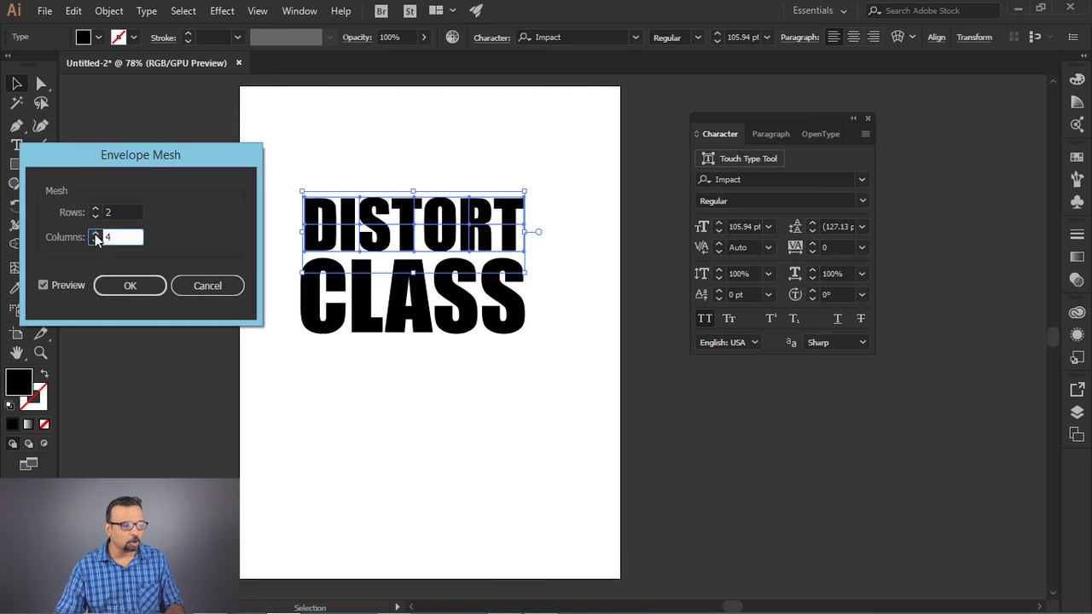
Apply a 2-row, 4-column mesh to DISTORT and drag the final T up into a tall swoop.
{"action": "left_click", "coordinate": [100, 239]}
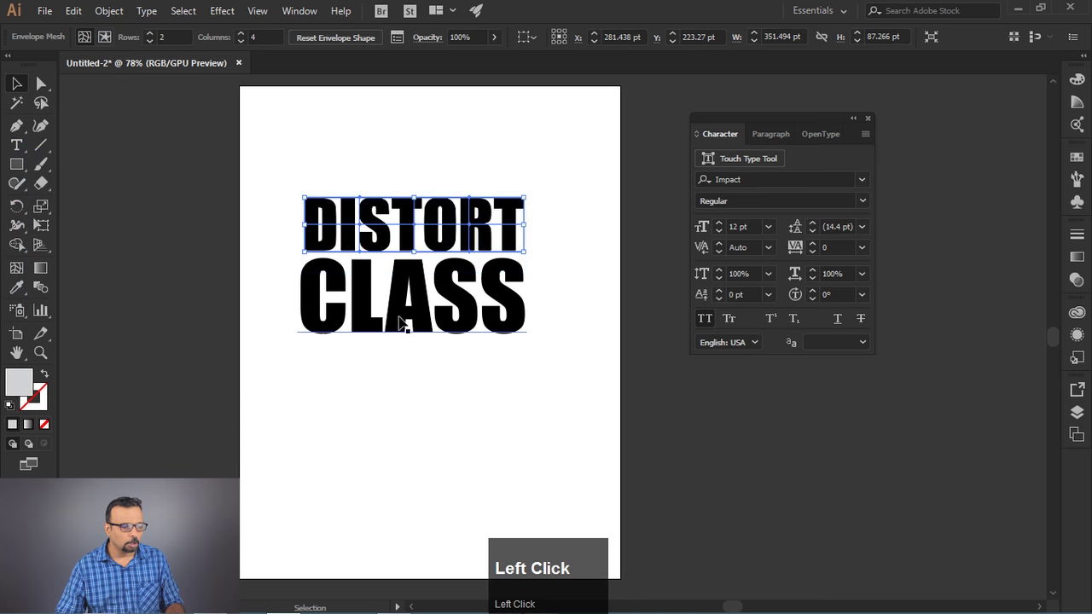
{"action": "key", "text": "ctrl+z"}
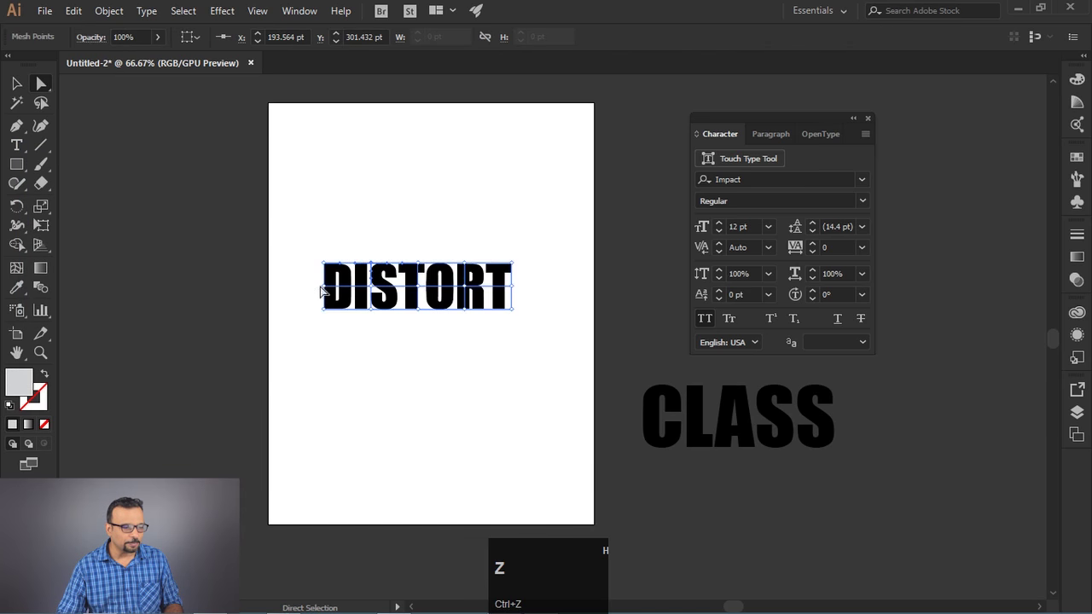
{"action": "scroll", "scroll_direction": "up", "scroll_amount": 3}
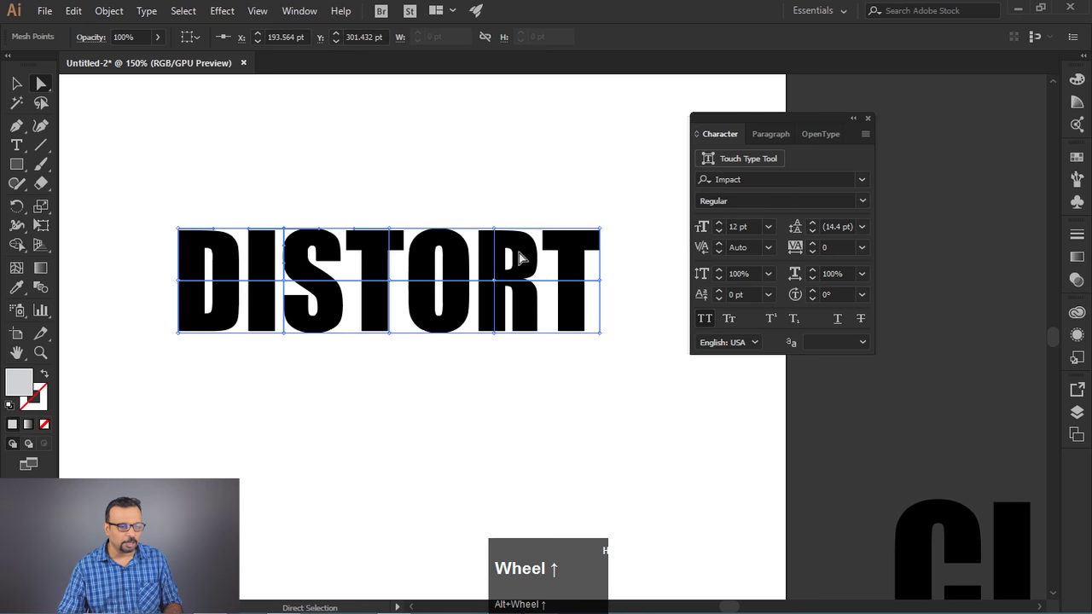
{"action": "left_click_drag", "start_coordinate": [630, 203], "coordinate": [603, 369]}
{"action": "left_click", "coordinate": [609, 323]}
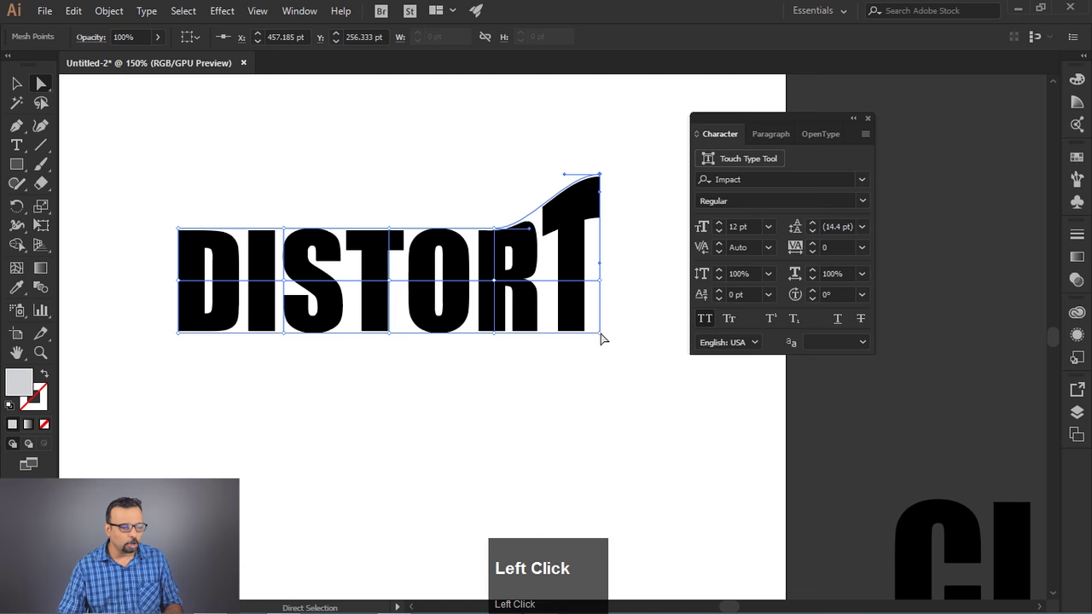
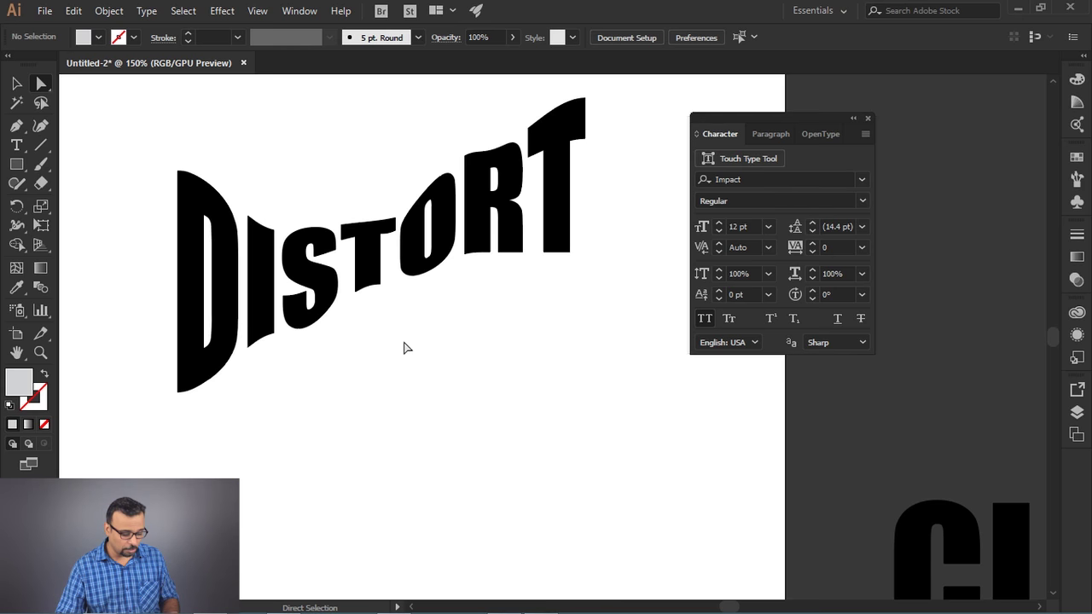
Select the warped DISTORT and undo the latest mesh edits back toward the bow-tie shape.
{"action": "left_click", "coordinate": [405, 343]}
{"action": "key", "text": "ctrl+z"}
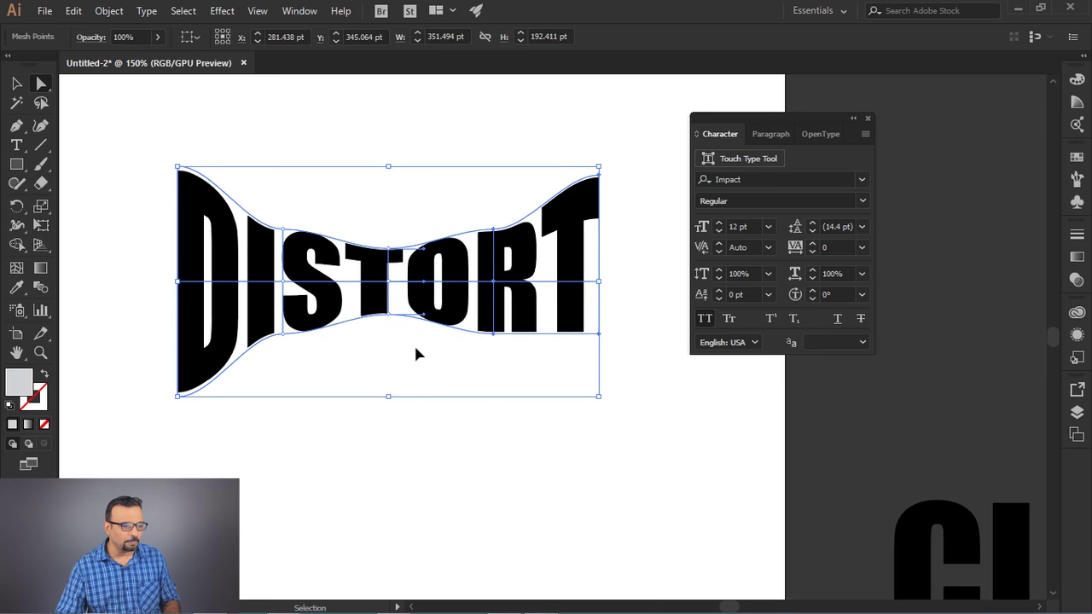
{"action": "key", "text": "ctrl+z"}
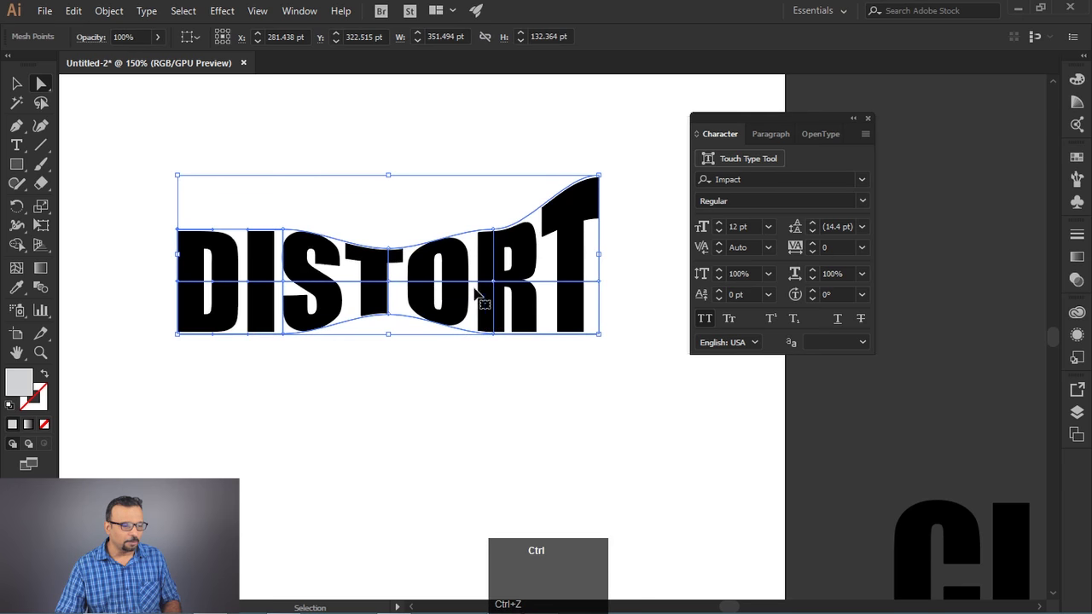
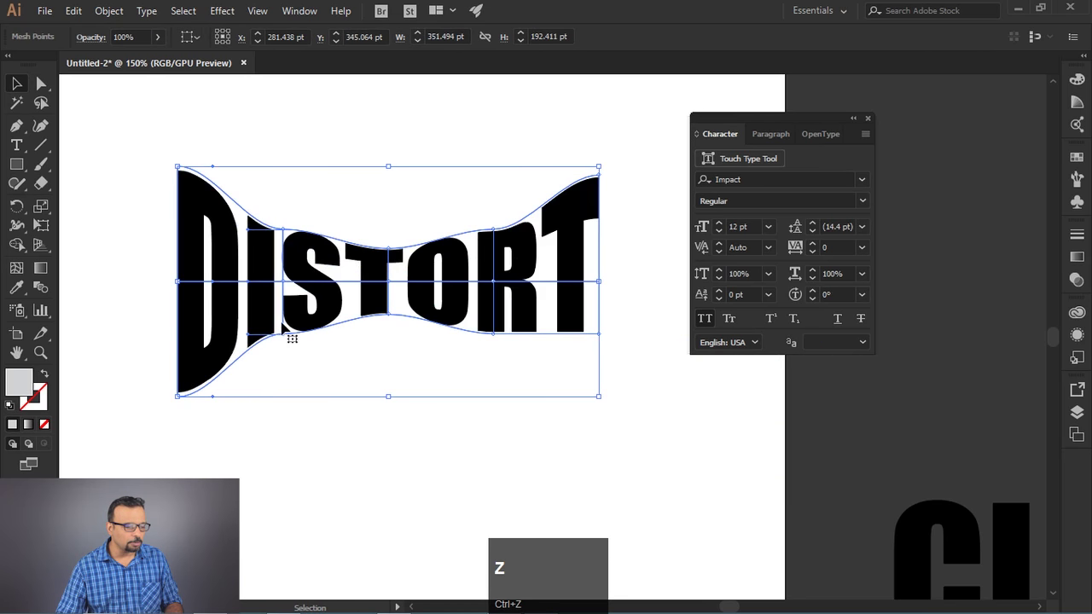
Edit the envelope contents and retype DISTORT as GFXMENTOR.
{"action": "left_click", "coordinate": [107, 19]}
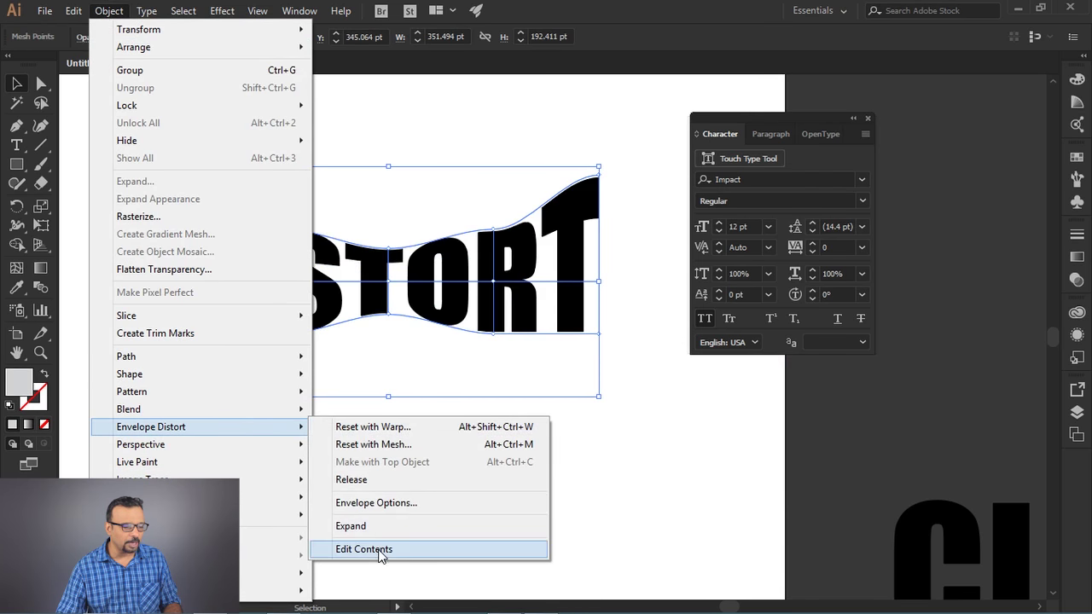
{"action": "left_click", "coordinate": [387, 557]}
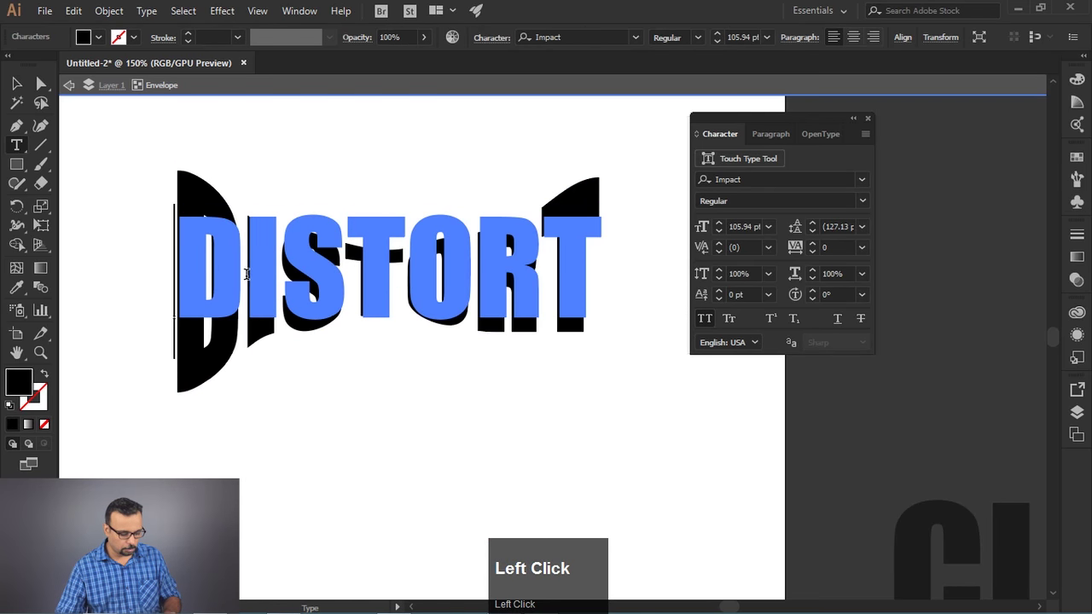
{"action": "key", "text": "ctrl+a"}
{"action": "key", "text": "shift+g"}
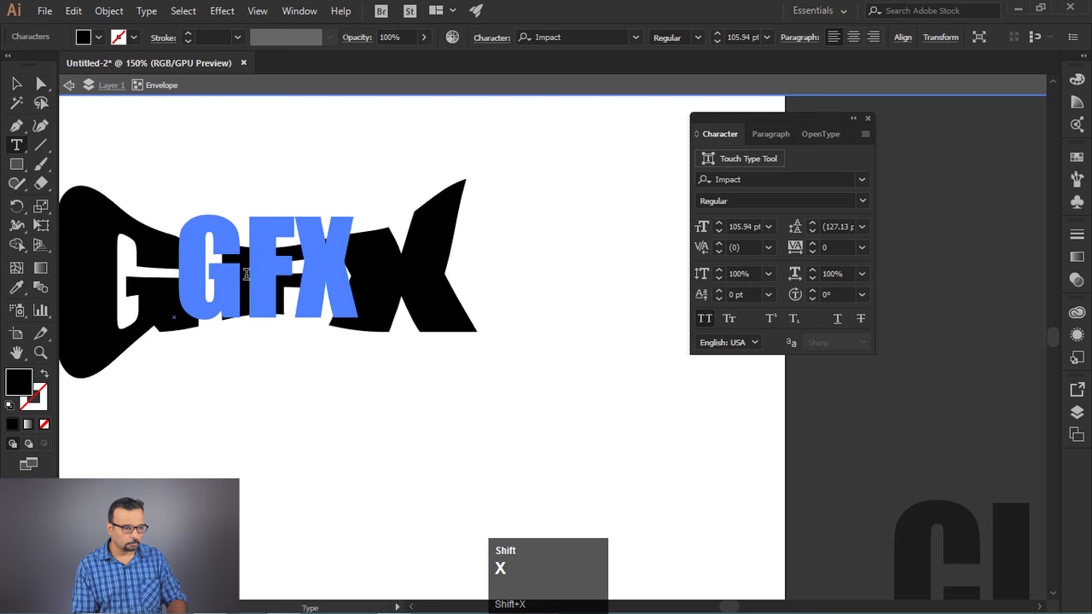
{"action": "key", "text": "shift+BackSpace"}
{"action": "key", "text": "shift+t"}
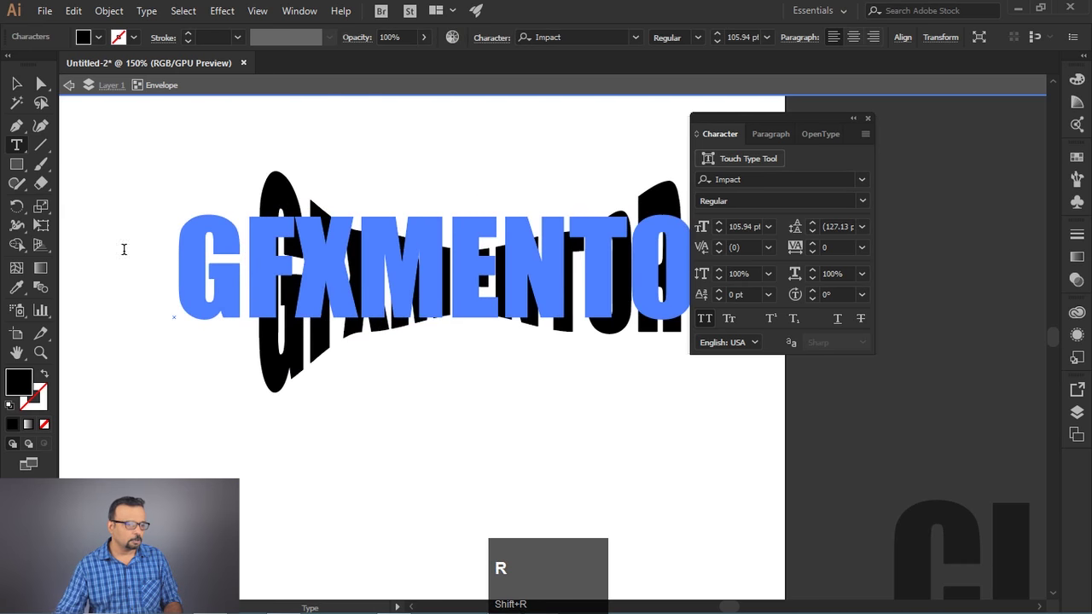
Exit contents editing and select the reshaped GFXMENTOR envelope.
{"action": "left_click", "coordinate": [17, 81]}
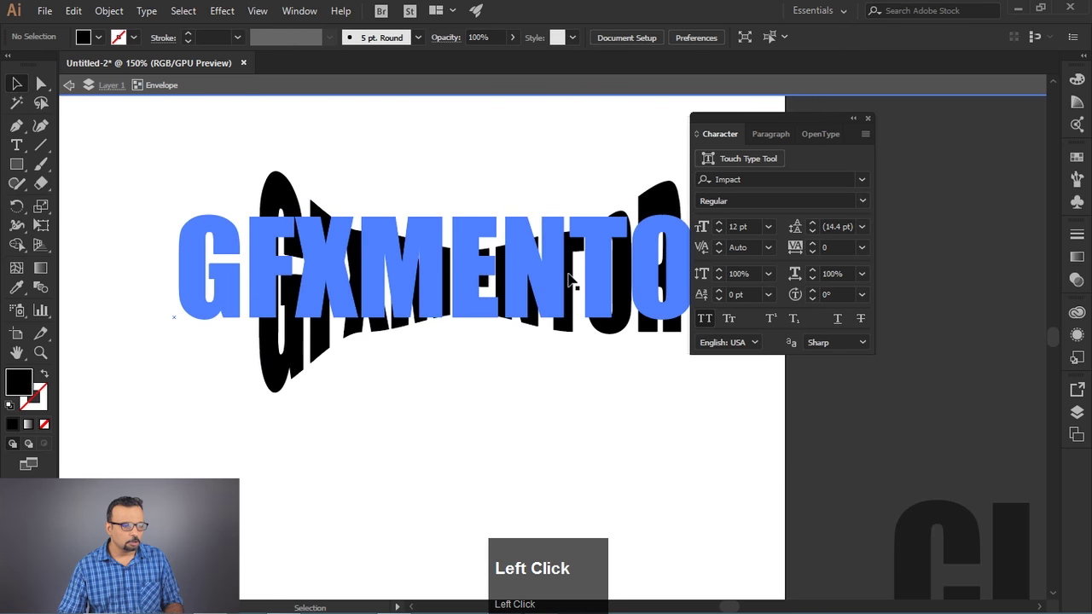
{"action": "scroll", "scroll_direction": "down", "scroll_amount": 3}
{"action": "scroll", "scroll_direction": "up", "scroll_amount": 3}
{"action": "left_click", "coordinate": [446, 417]}
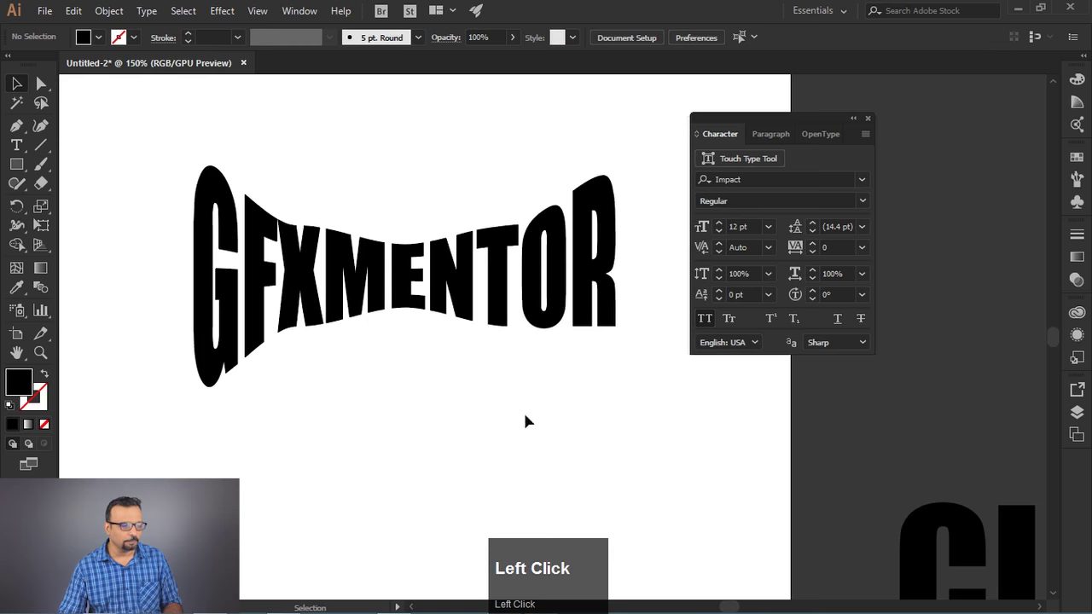
{"action": "scroll", "scroll_direction": "down", "scroll_amount": 3}
{"action": "left_click", "coordinate": [383, 341]}
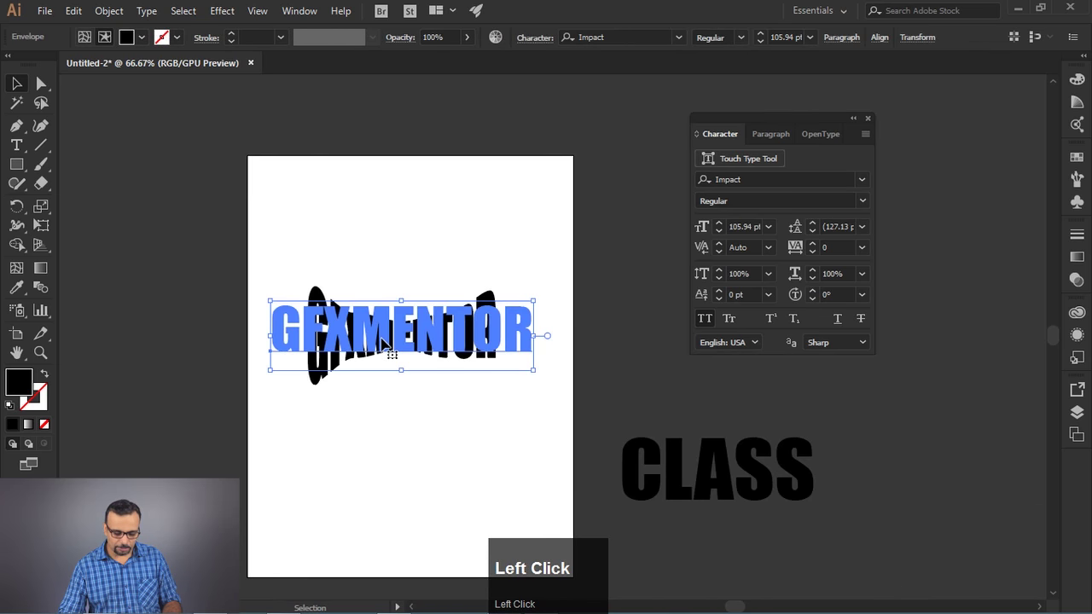
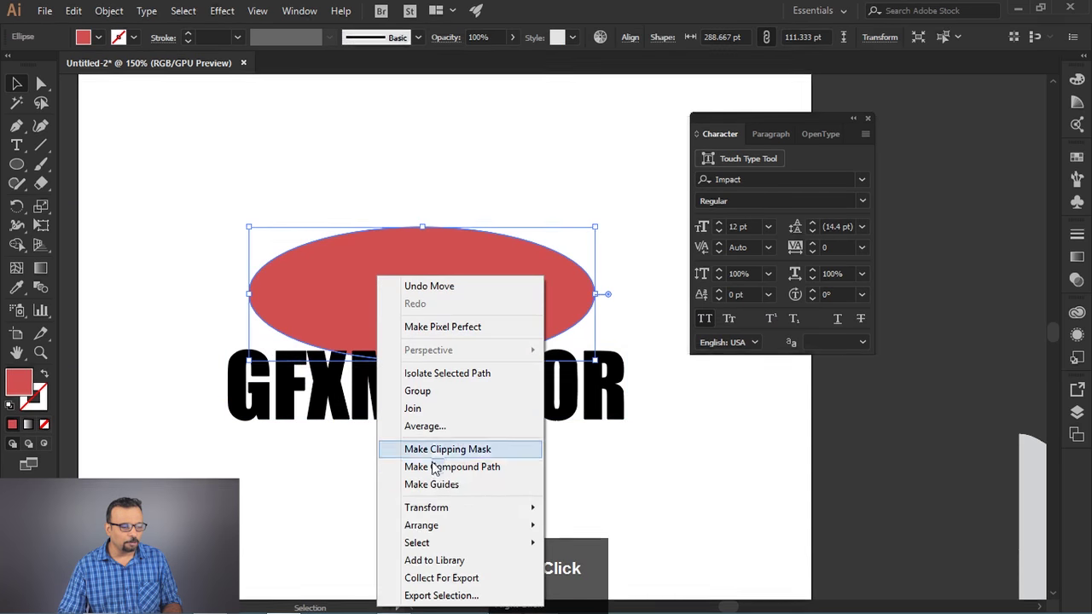
Move the red ellipse up above the plain GFXMENTOR text.
{"action": "left_click_drag", "start_coordinate": [616, 523], "coordinate": [664, 269]}
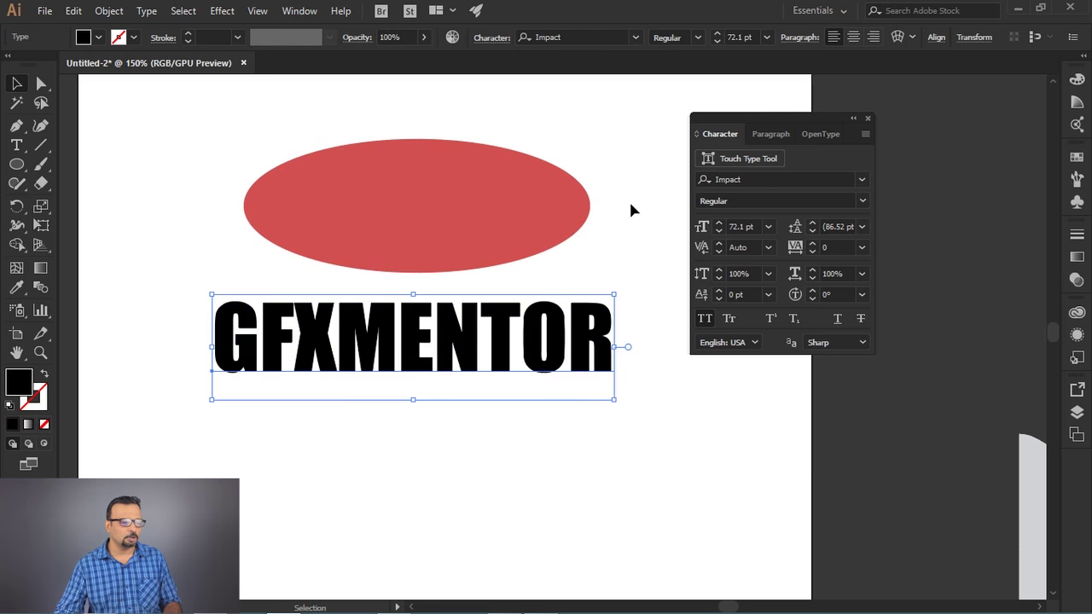
Marquee-select the red ellipse and the GFXMENTOR text together.
{"action": "left_click_drag", "start_coordinate": [309, 107], "coordinate": [108, 16]}
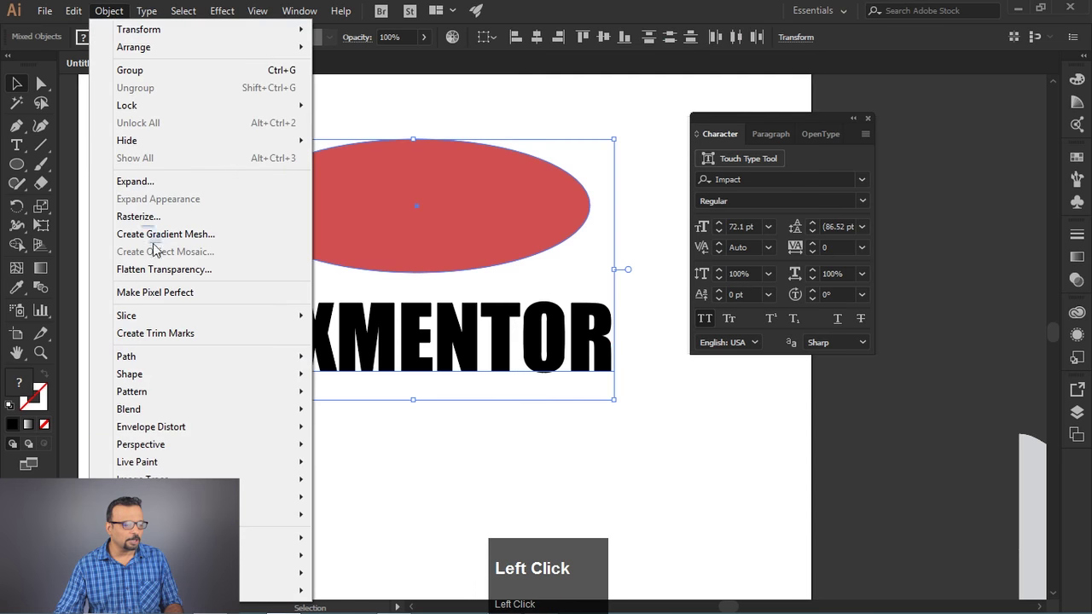
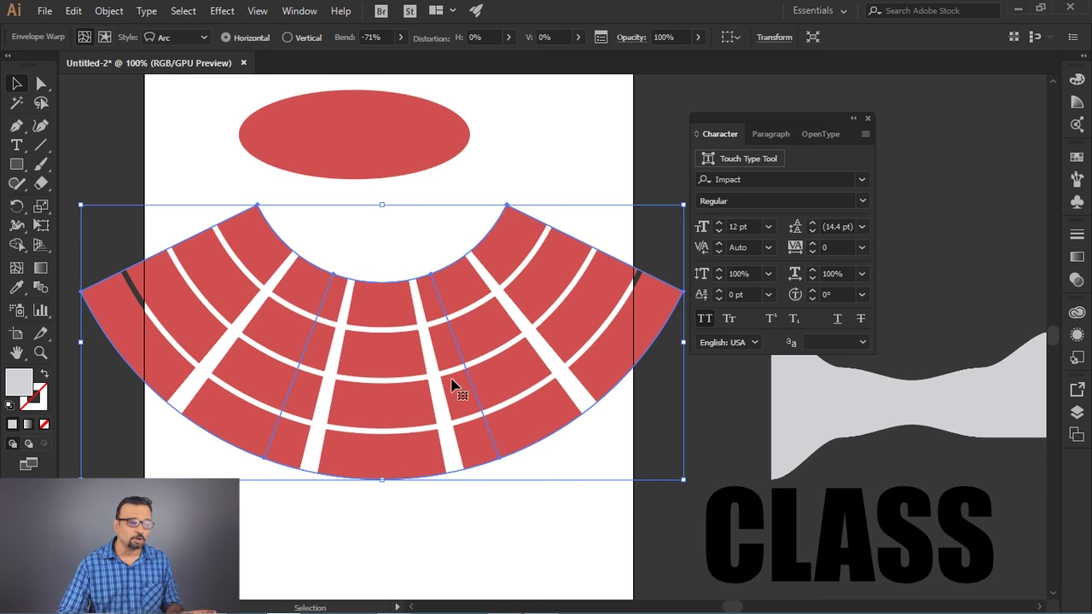
Switch to Chrome on unsplash.com and browse down the trending photos.
{"action": "left_click", "coordinate": [105, 17]}
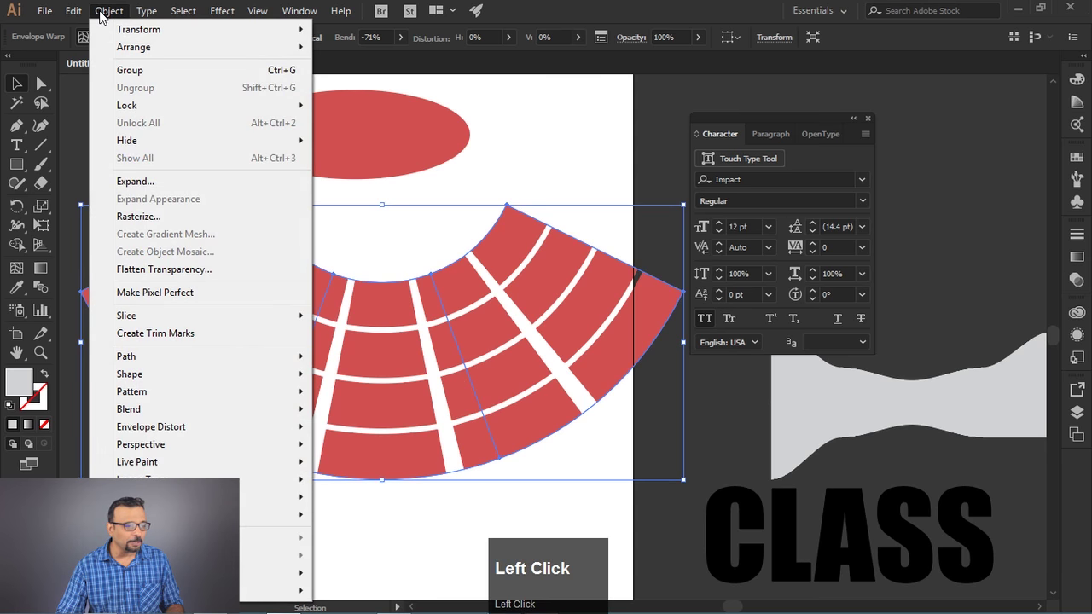
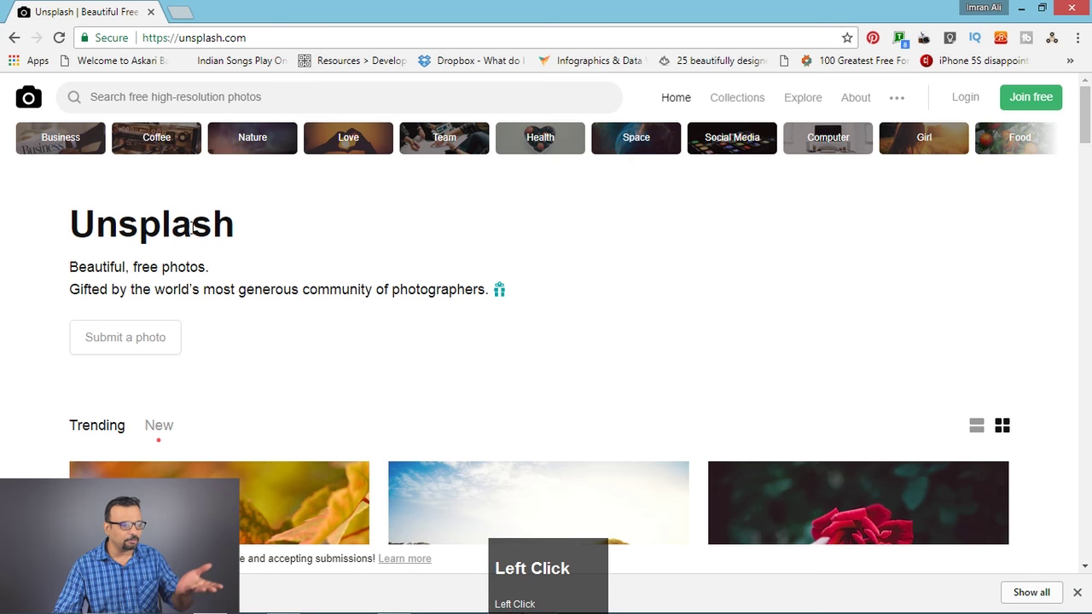
{"action": "scroll", "scroll_direction": "down", "scroll_amount": 3}
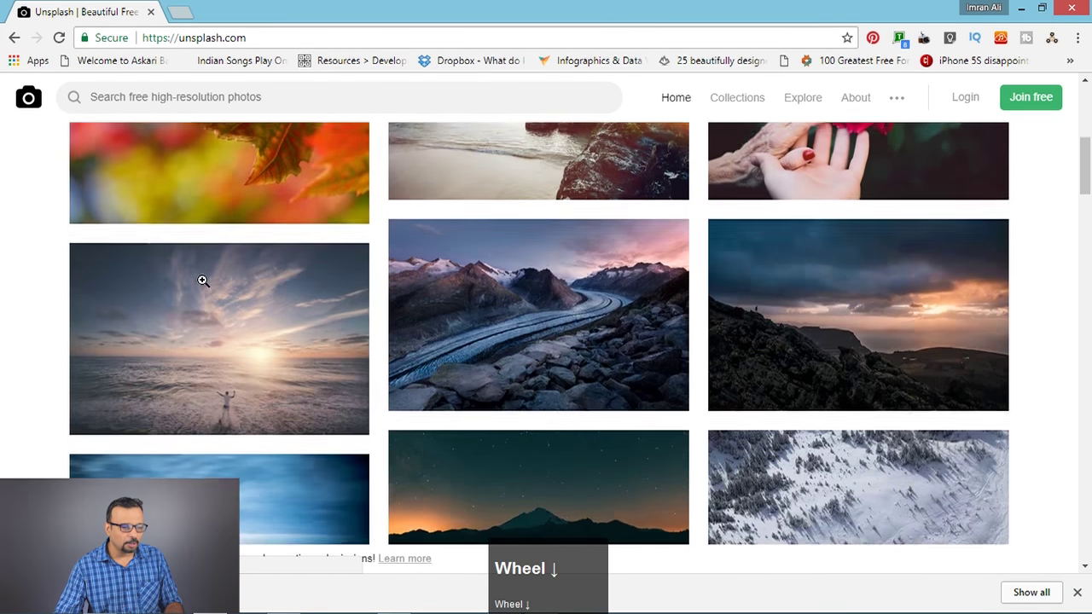